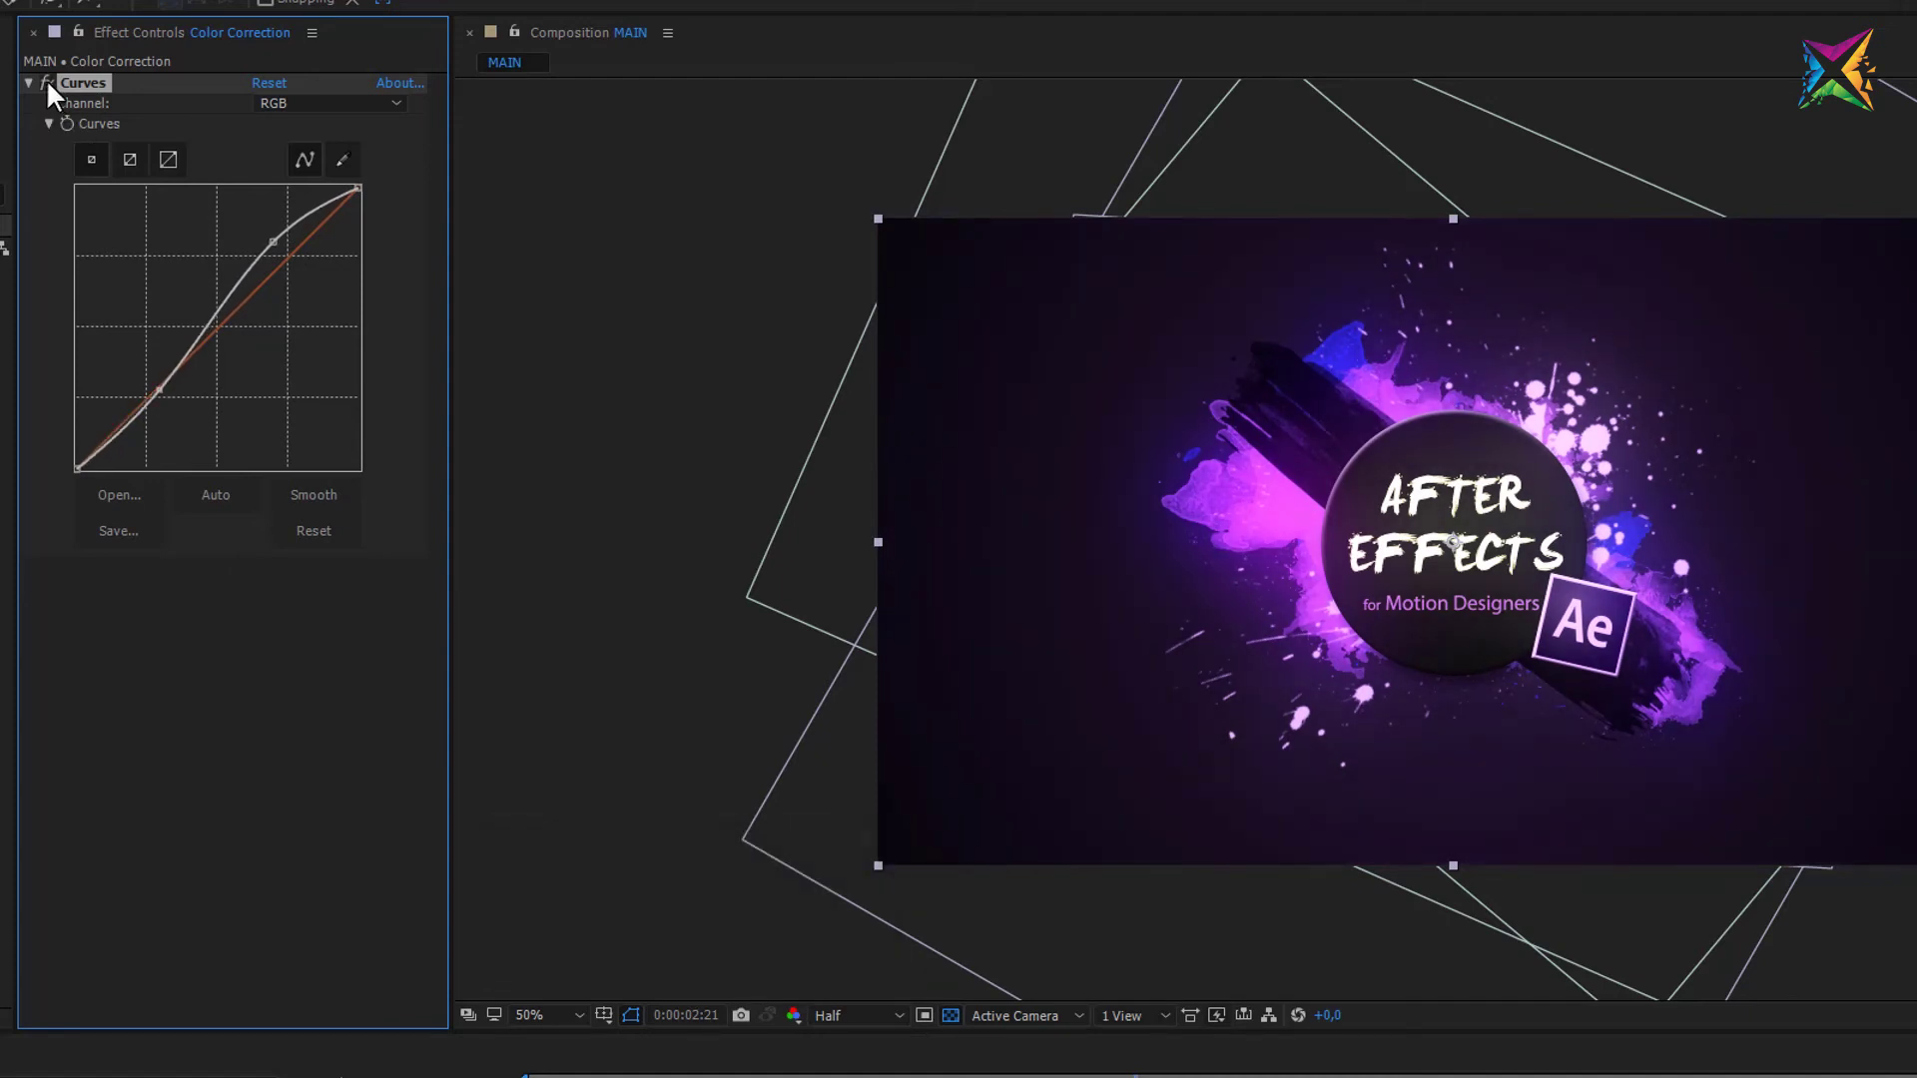
# - Switch the Curves effect's Channel from RGB to Blue for editing the blue curve
pyautogui.click(54, 92)
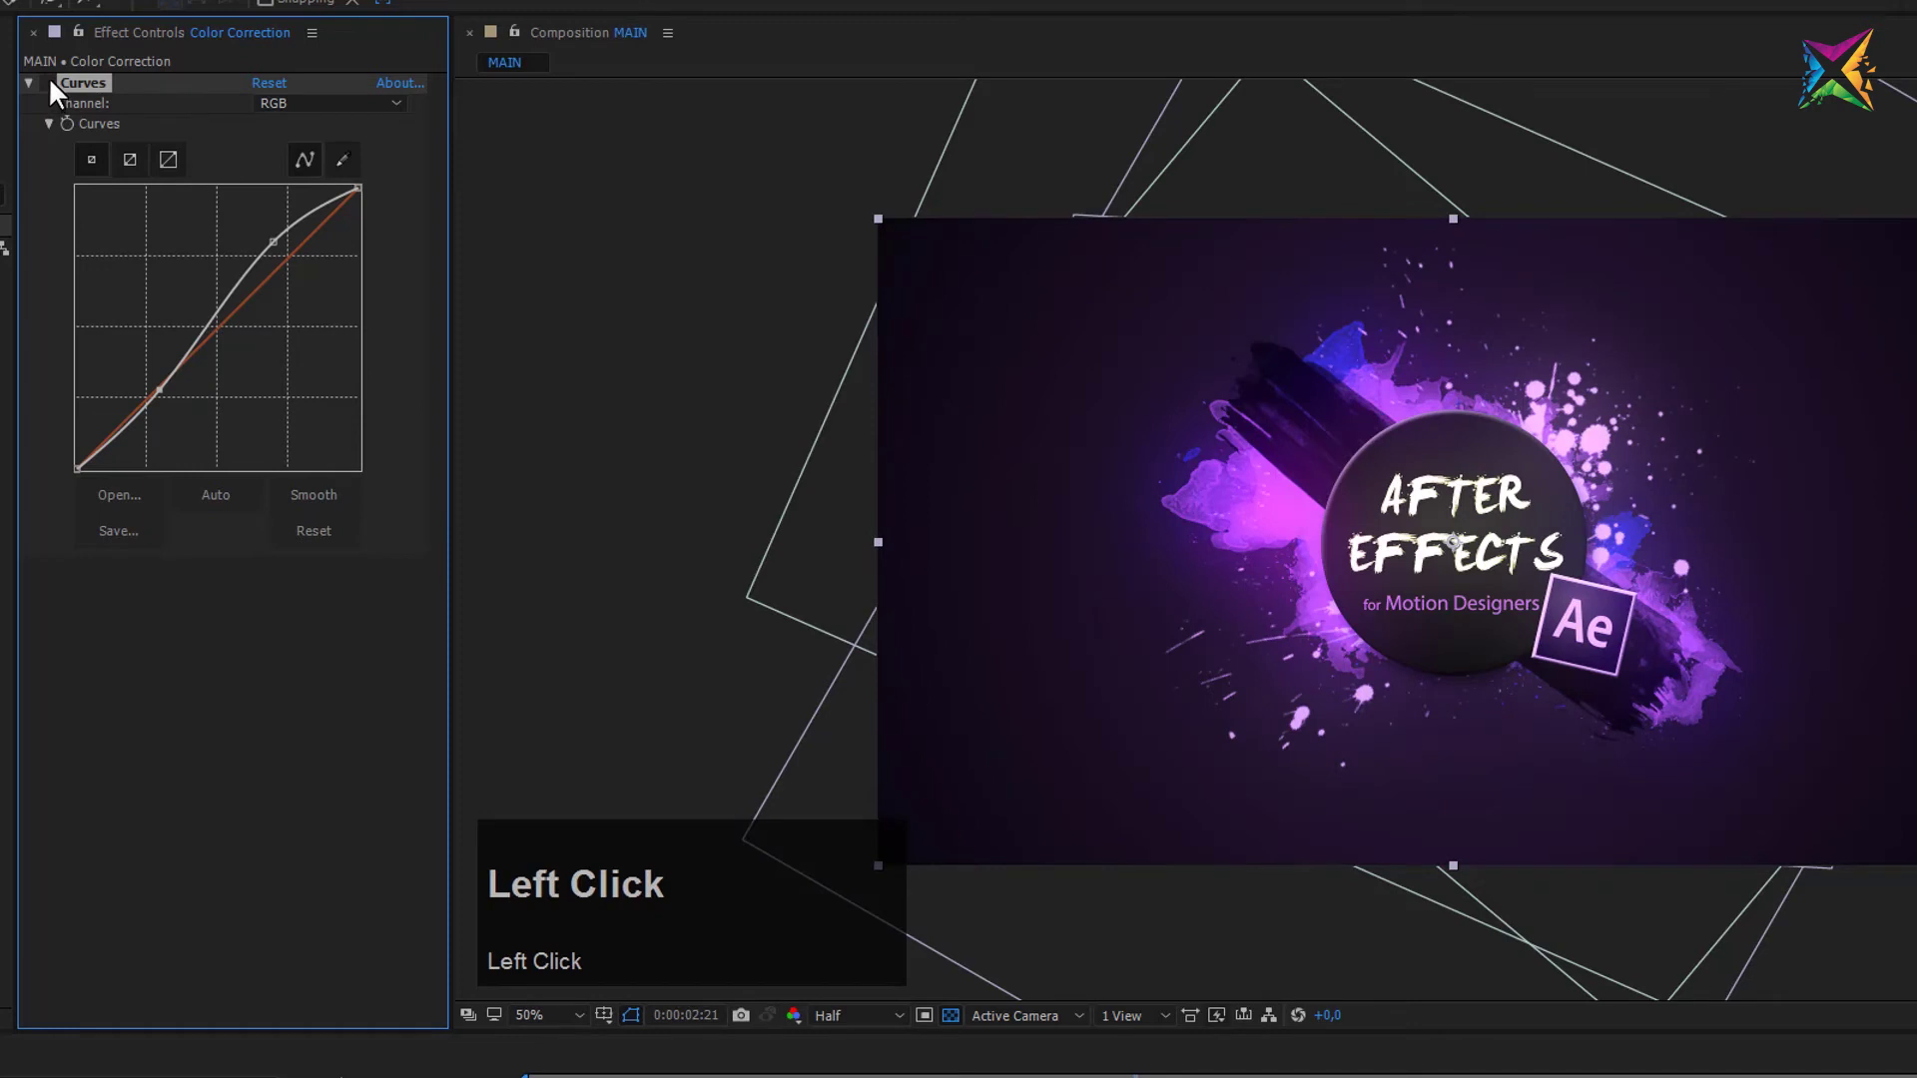
pyautogui.click(55, 91)
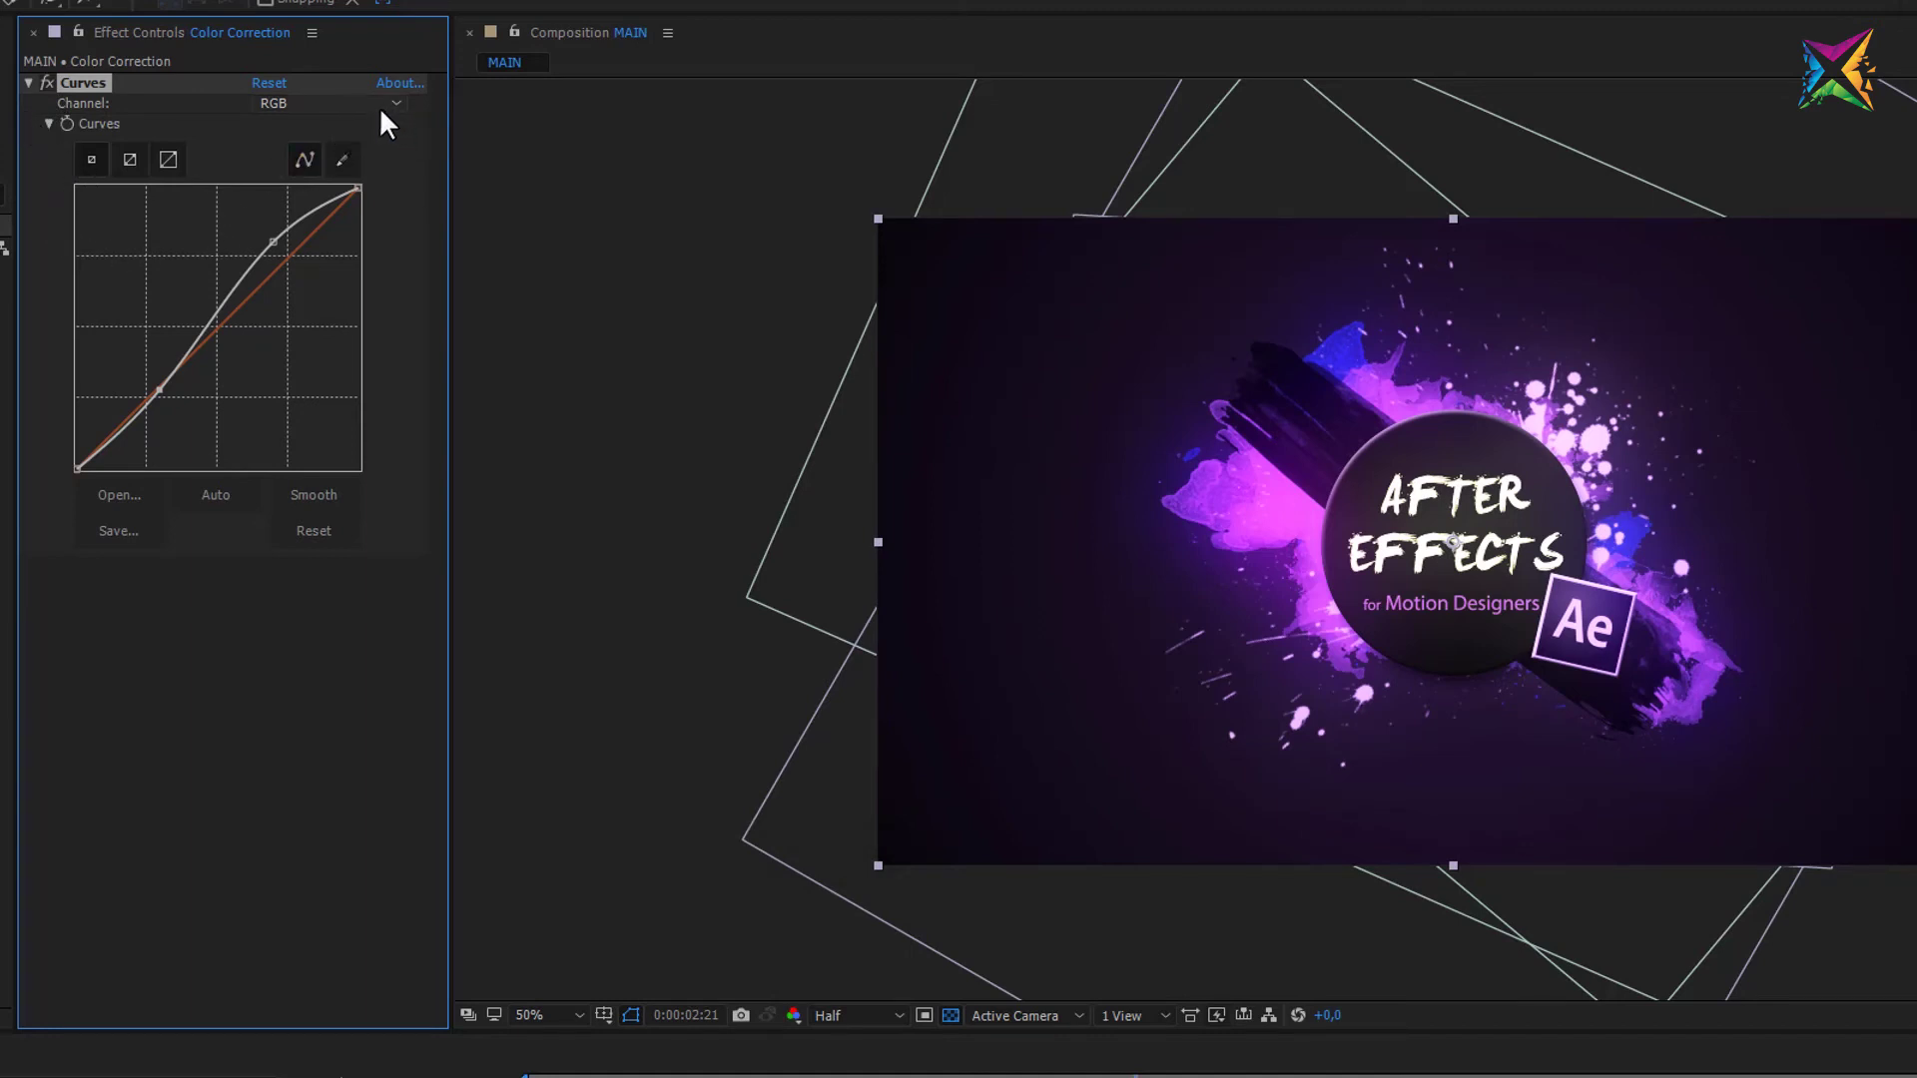
pyautogui.click(396, 117)
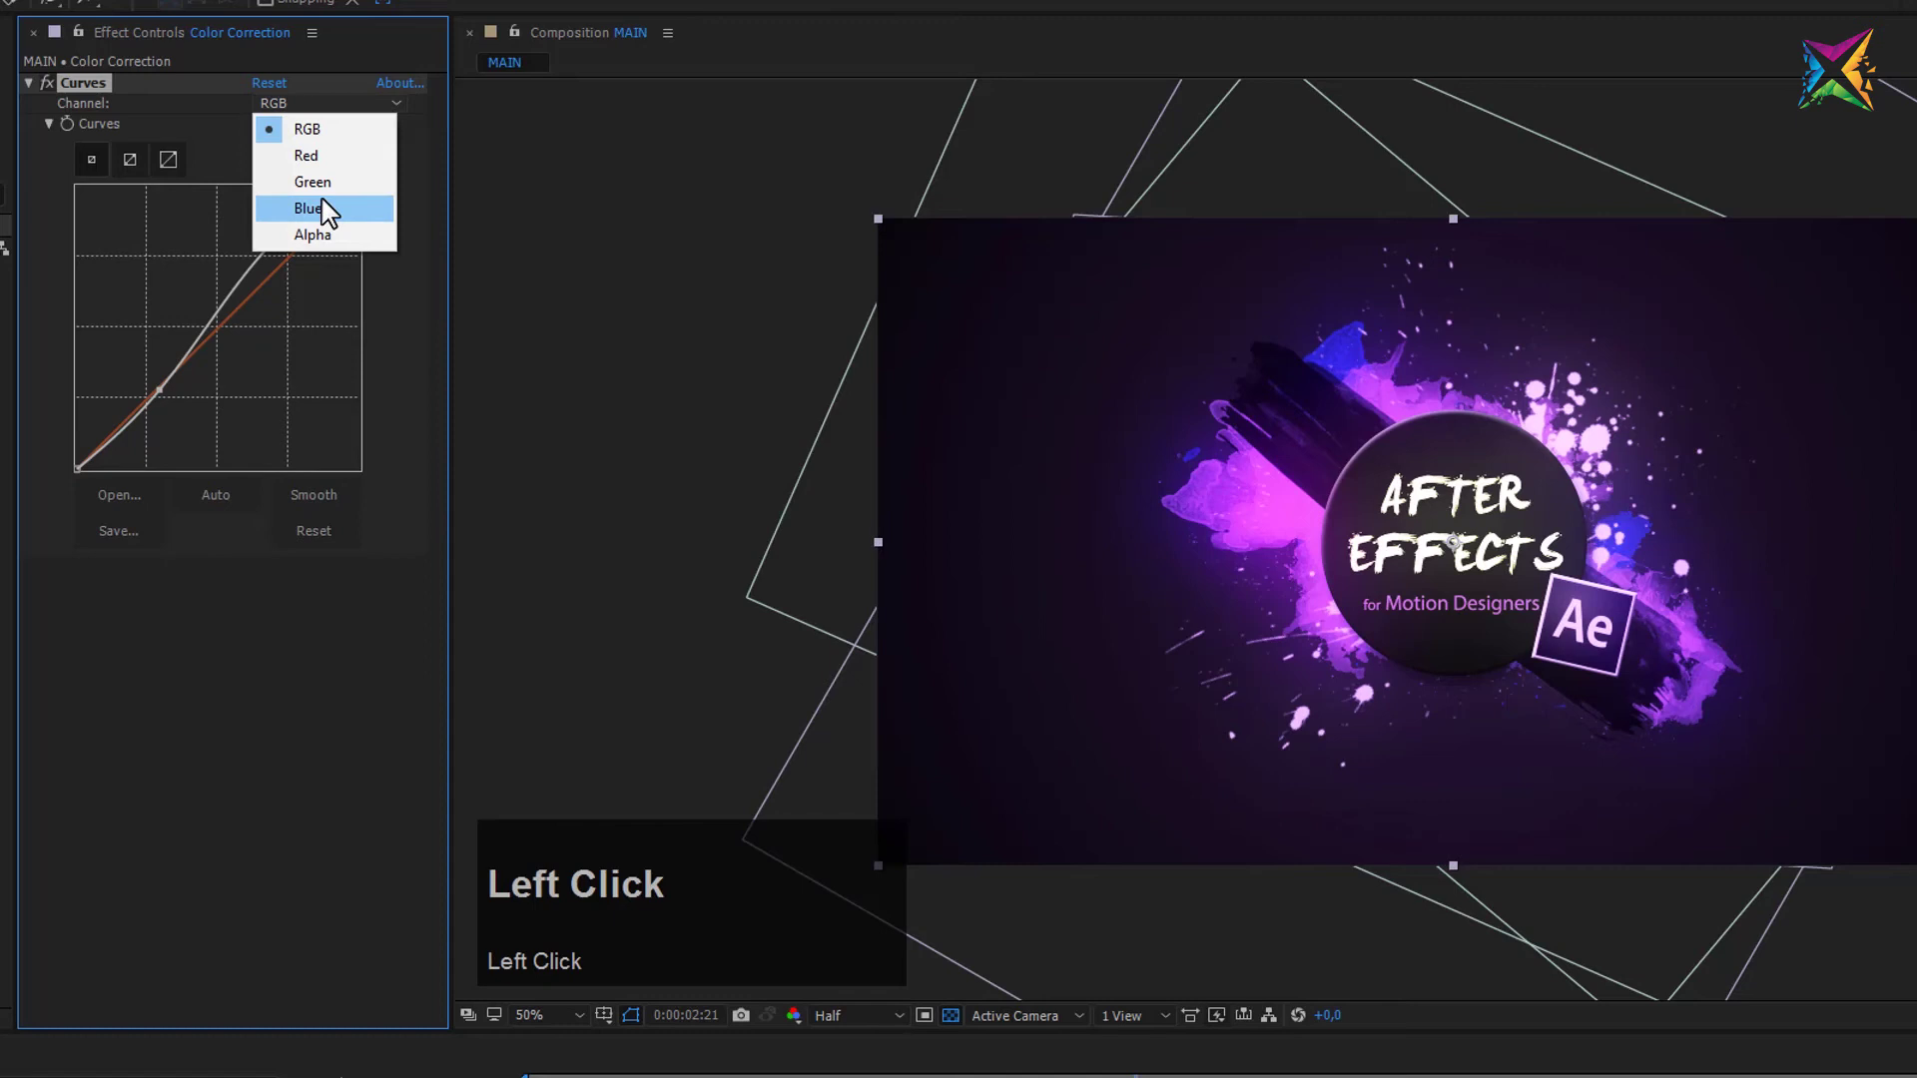
pyautogui.click(315, 219)
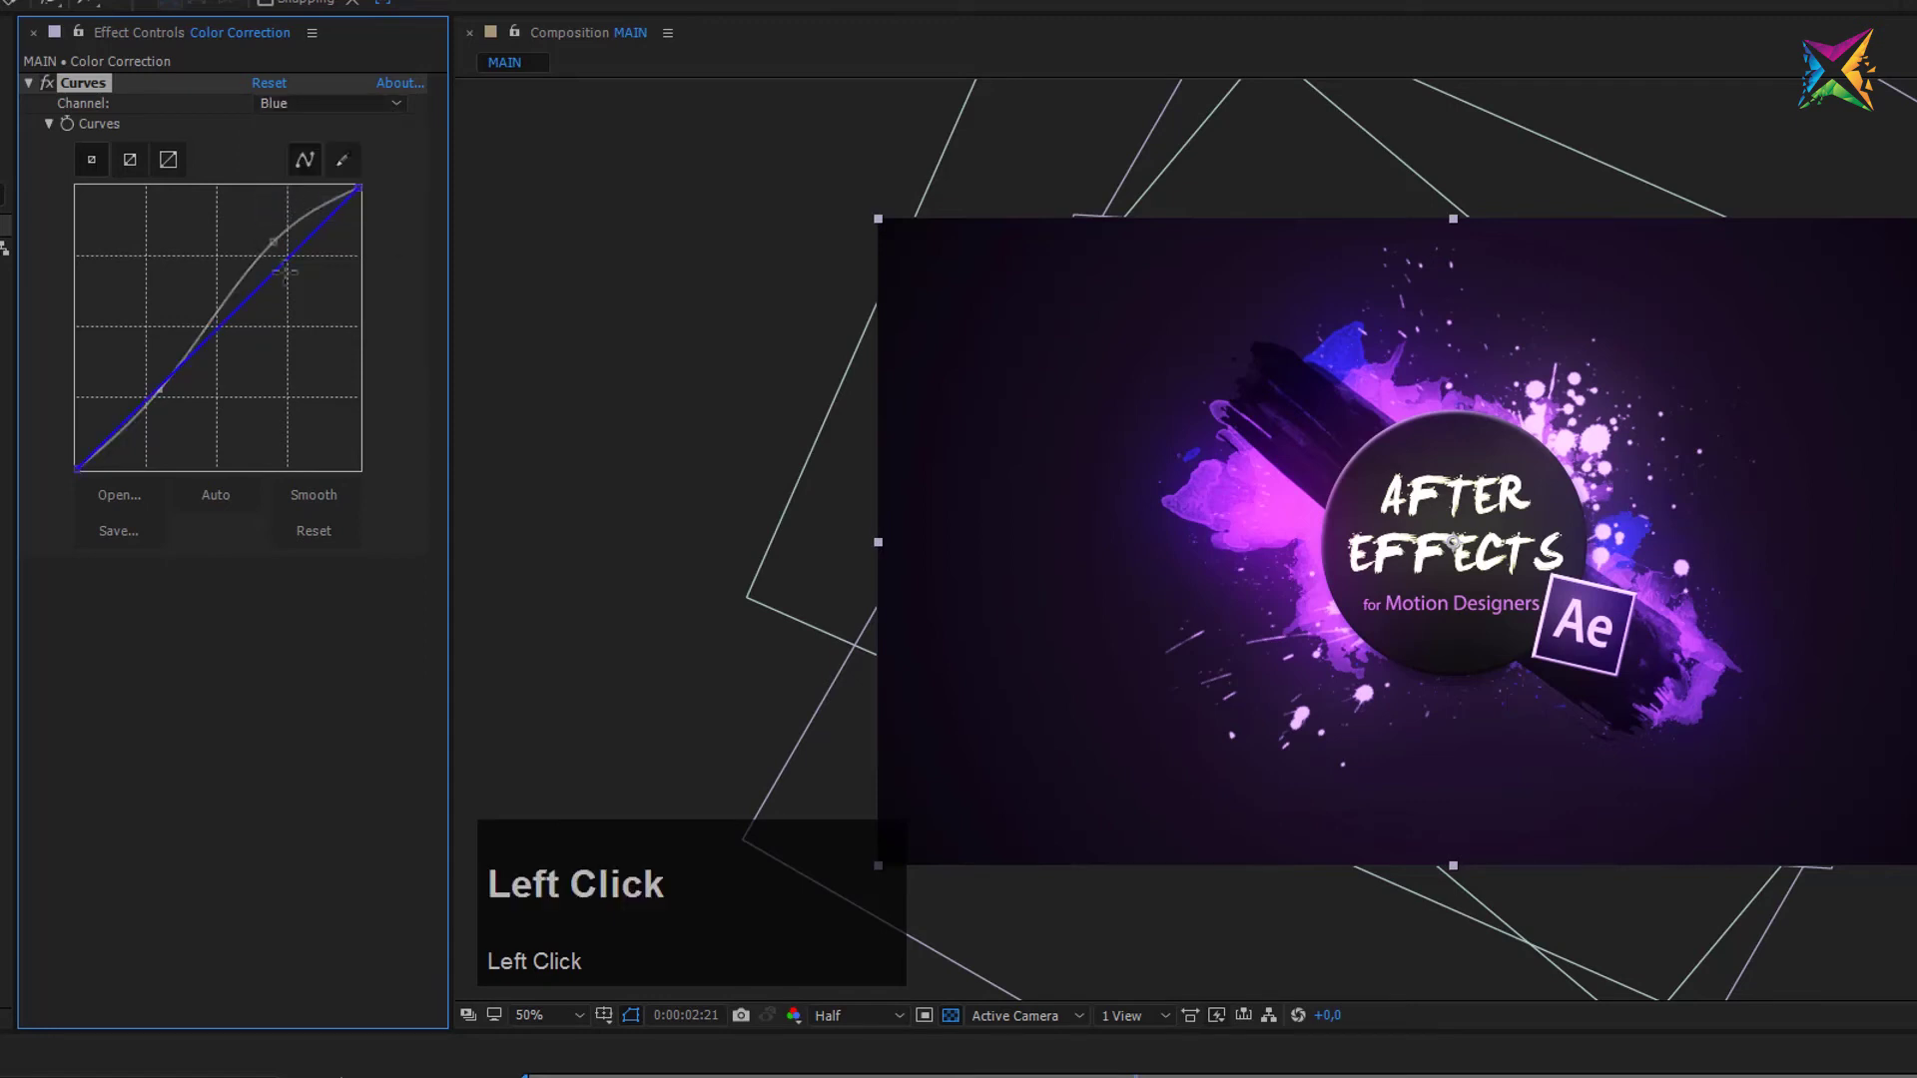
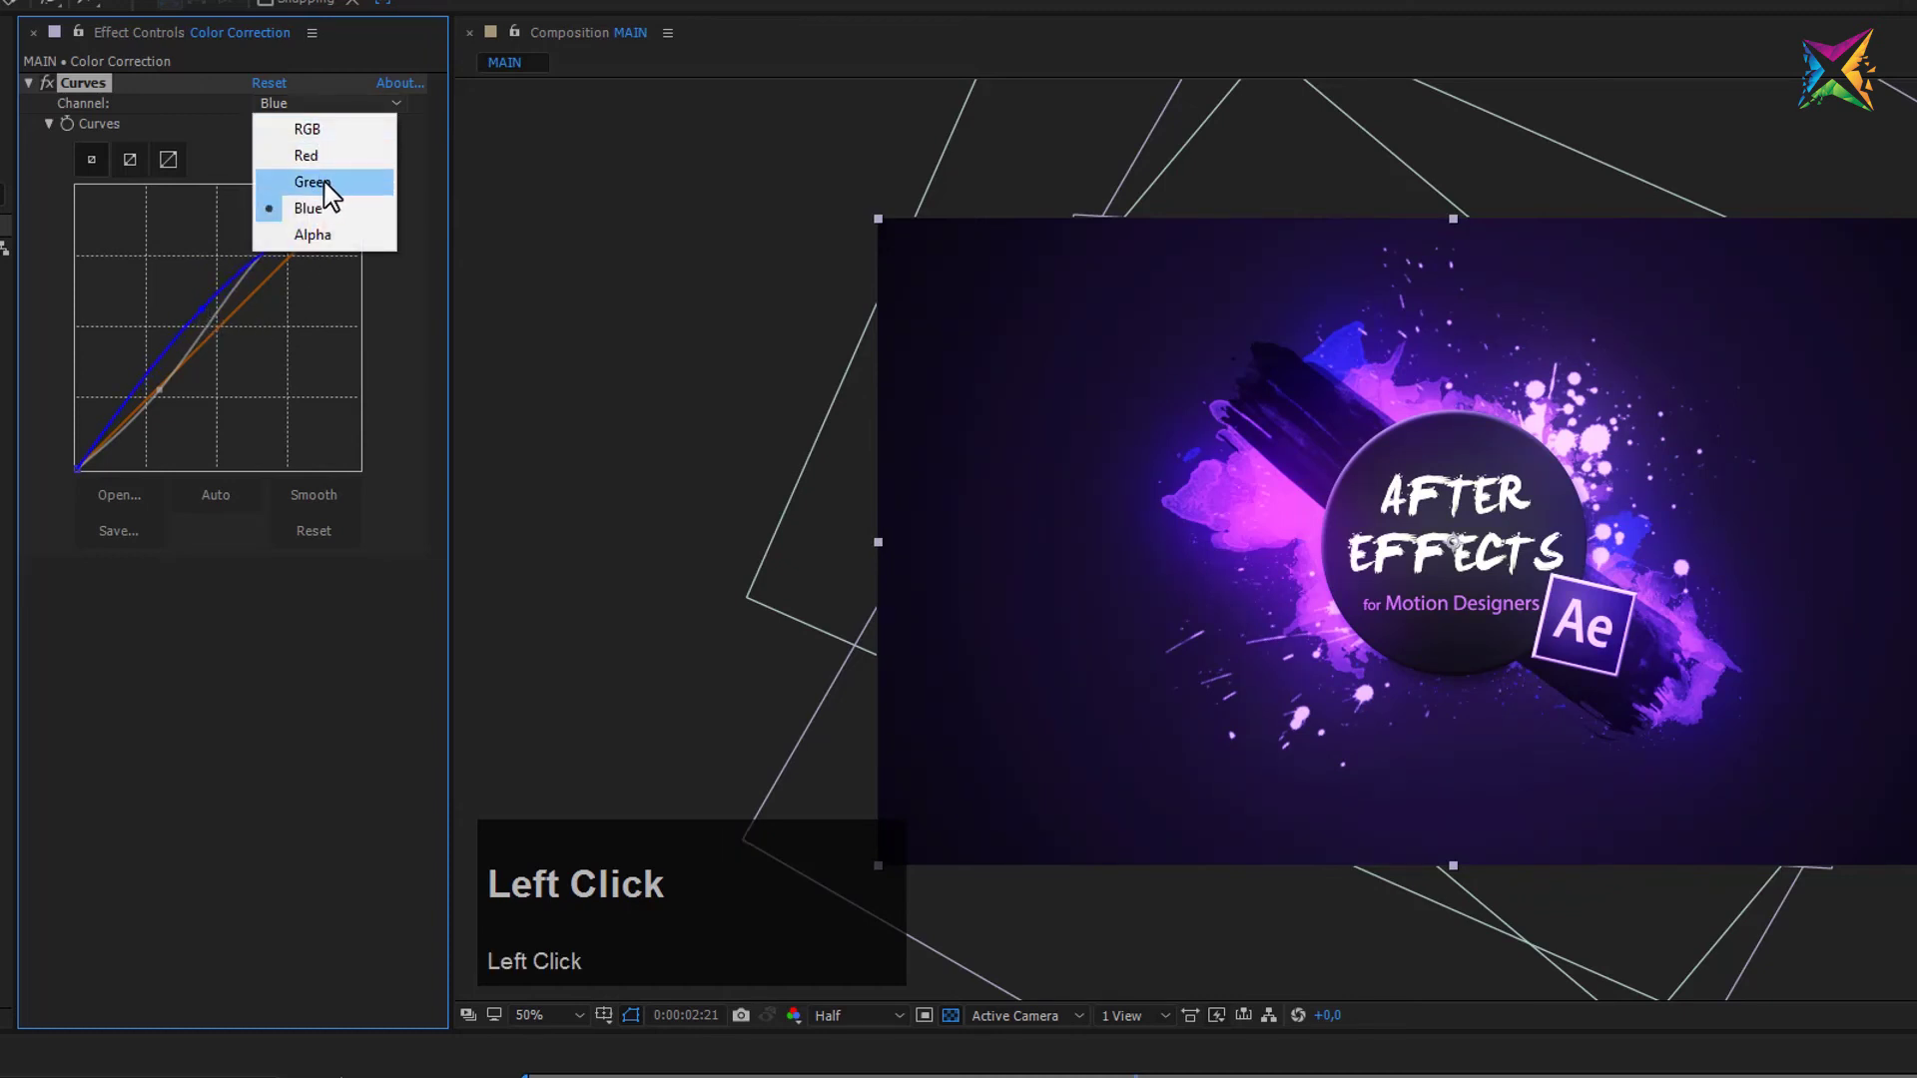
# - Undo the trial S-curve so the Red channel curve stays straight
pyautogui.press('ctrl+z')
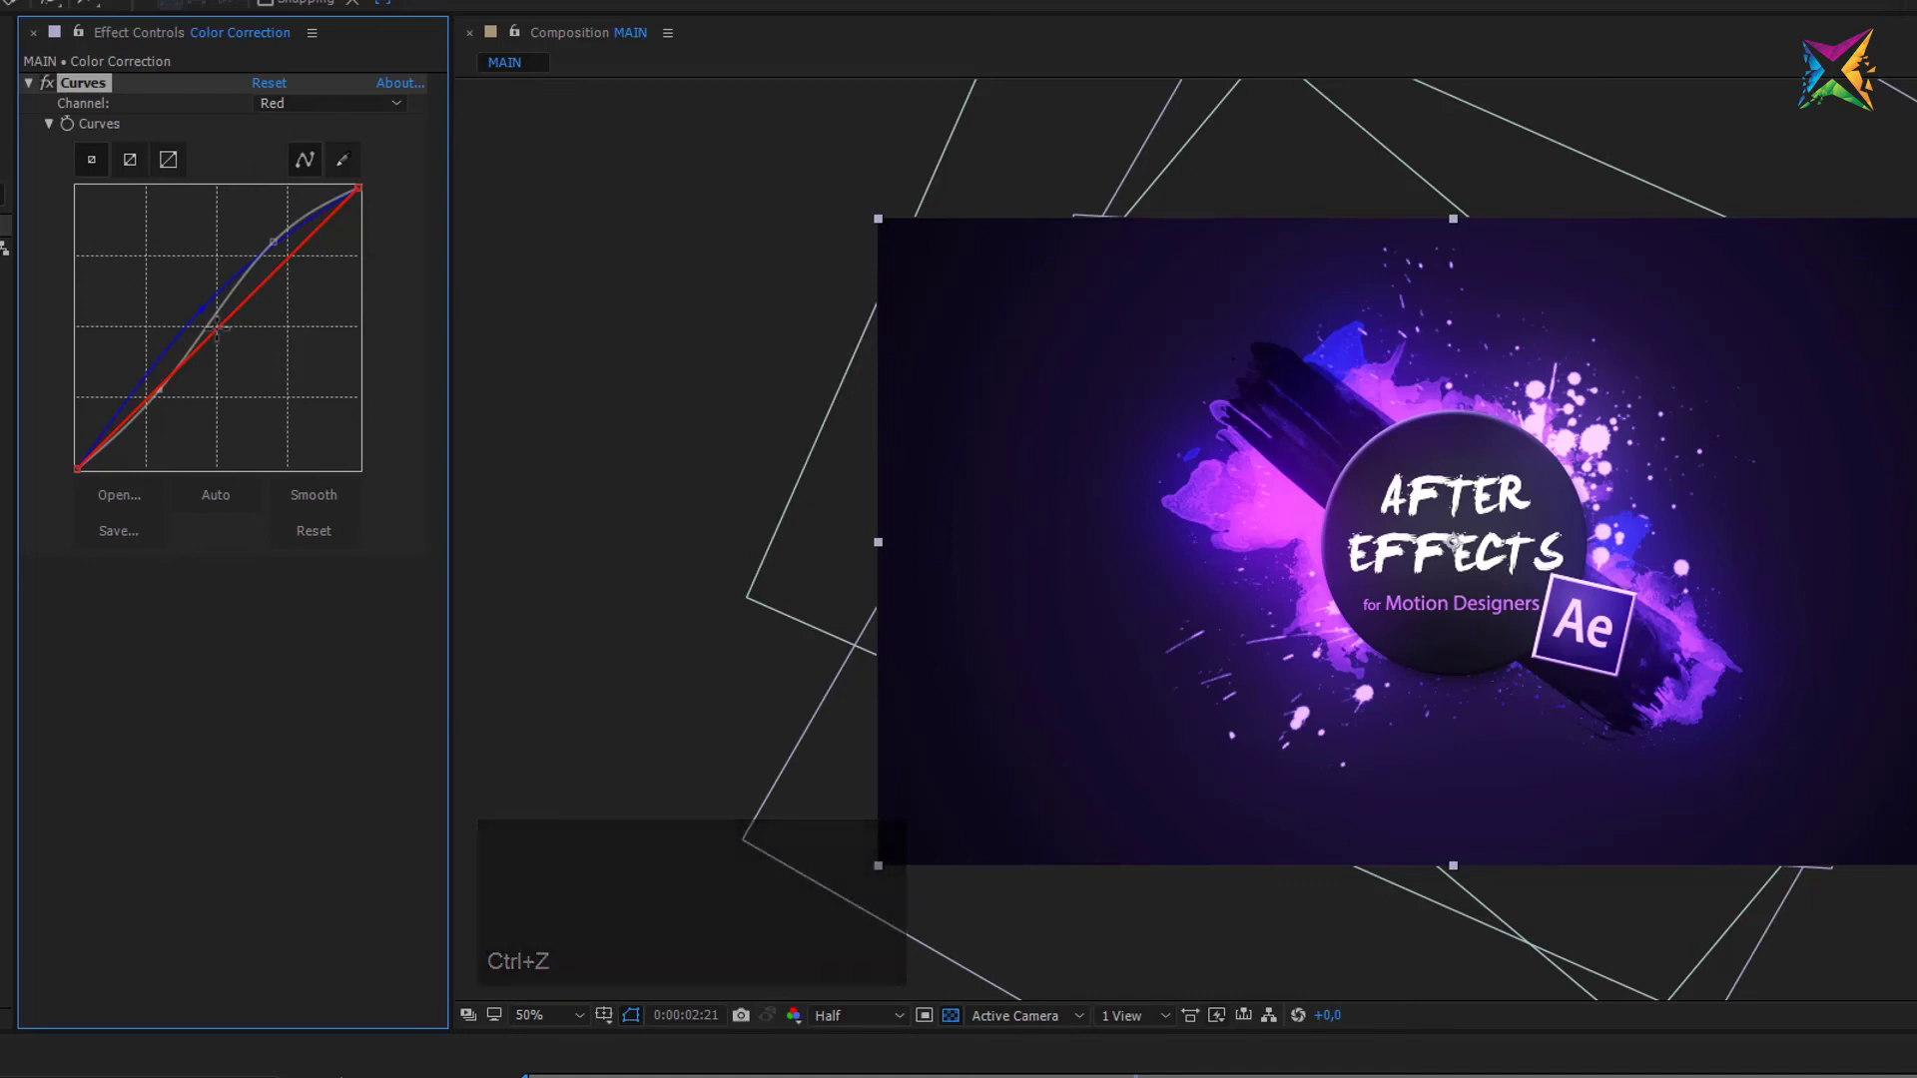
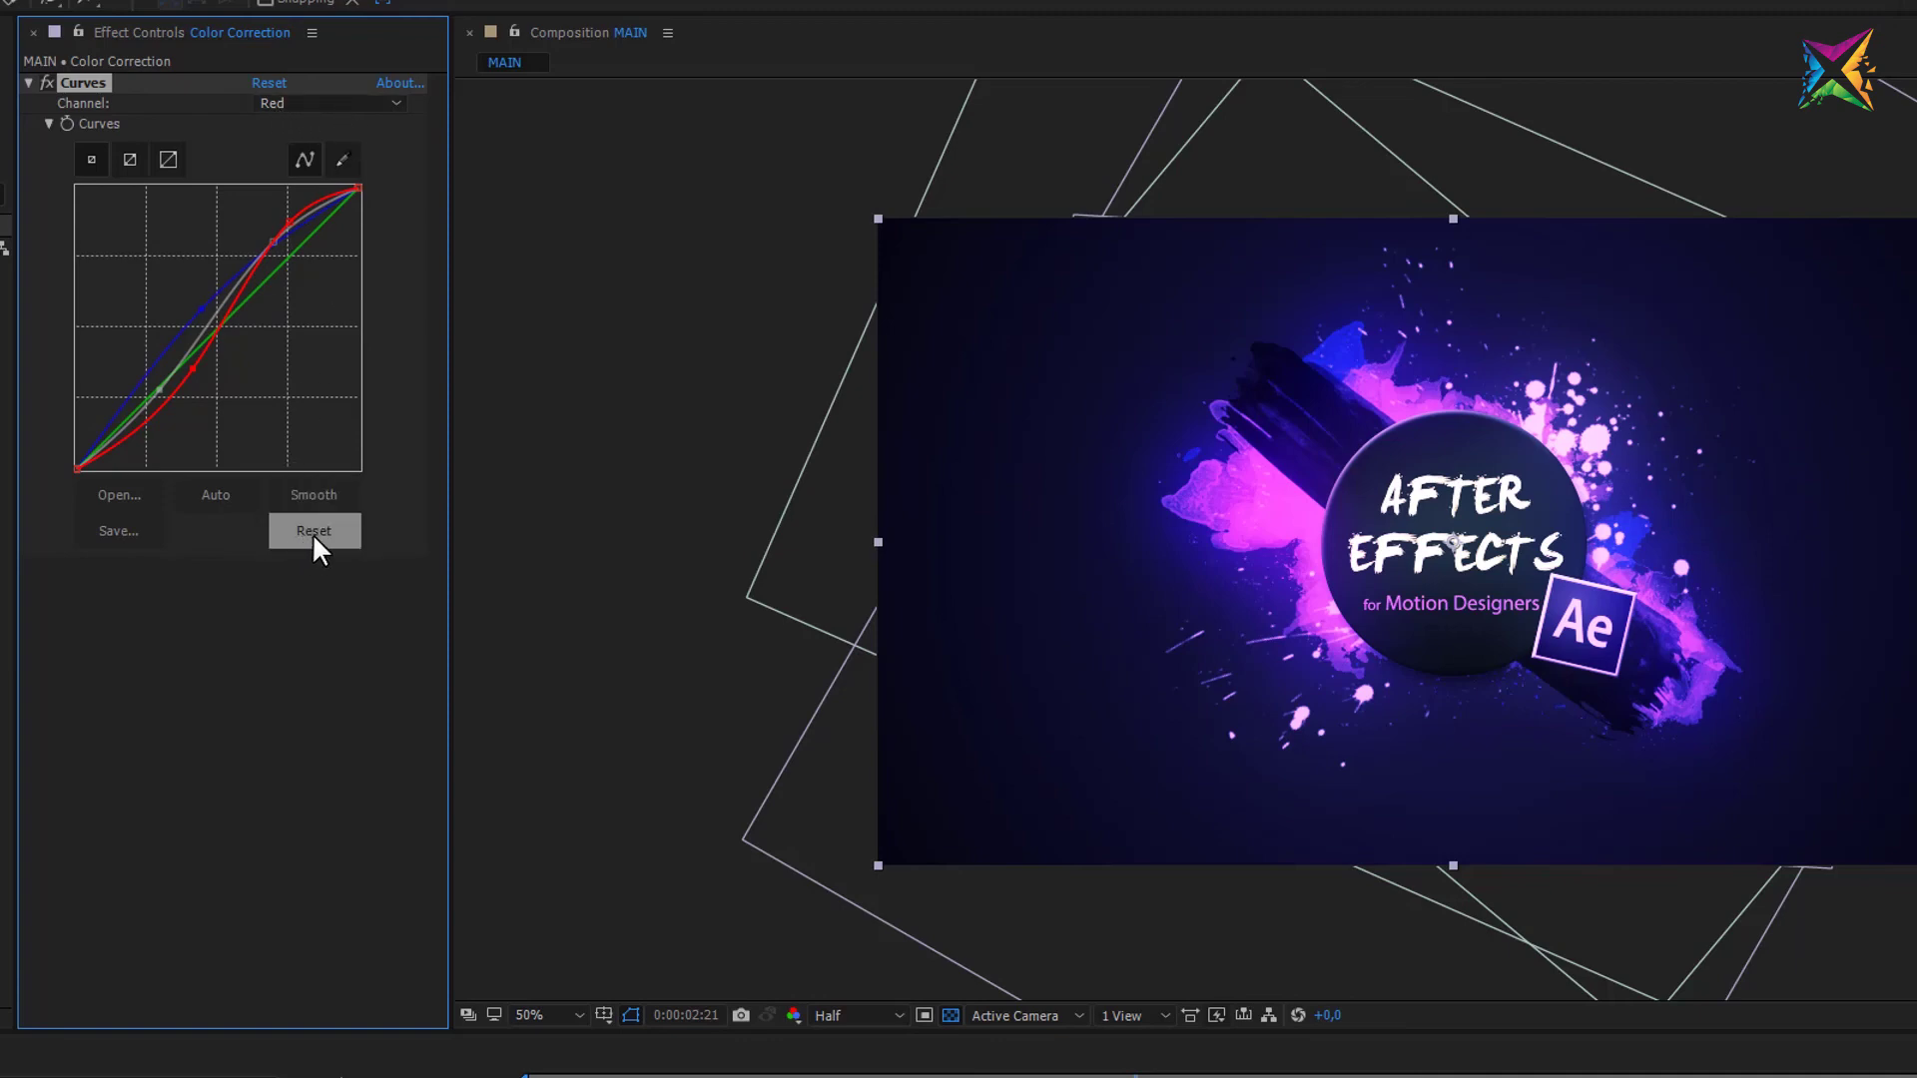
# - Reset the Red curve to straight and set the Curves Channel back to RGB
pyautogui.click(327, 544)
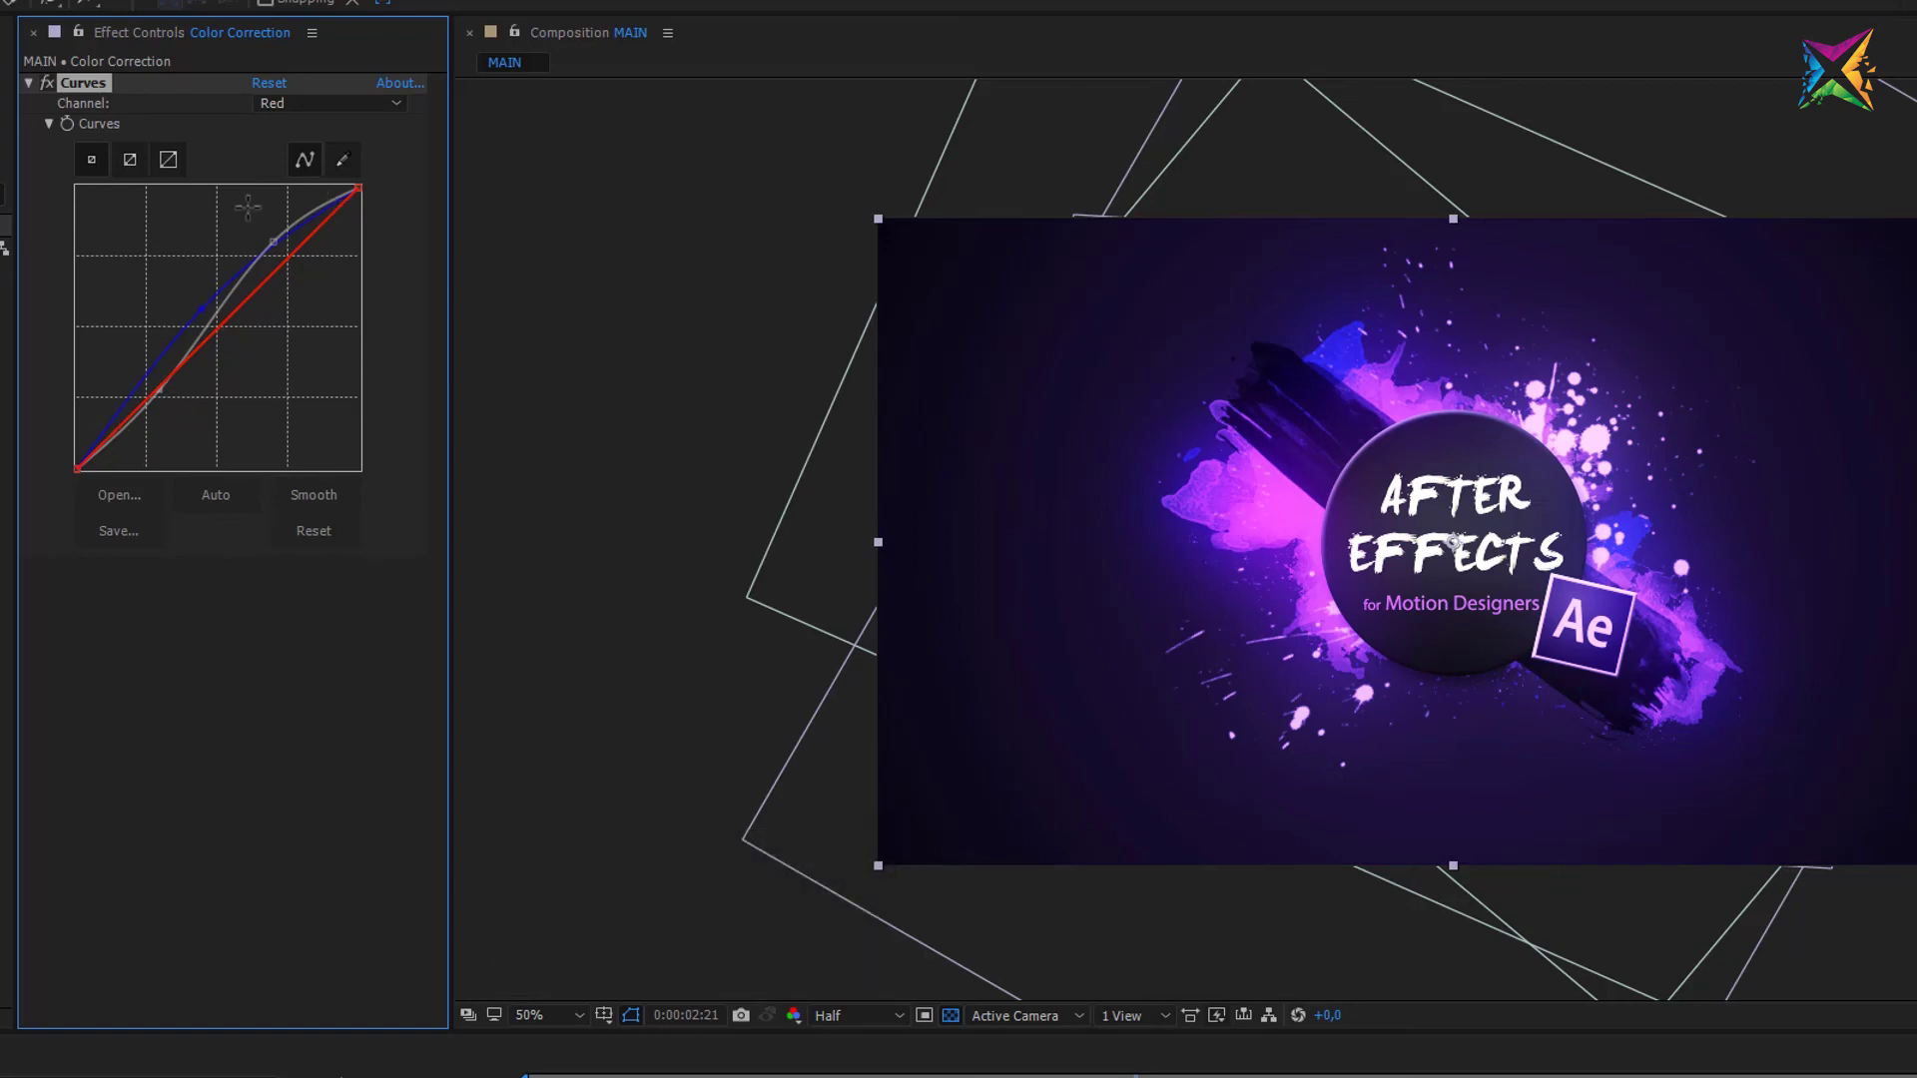
pyautogui.click(359, 123)
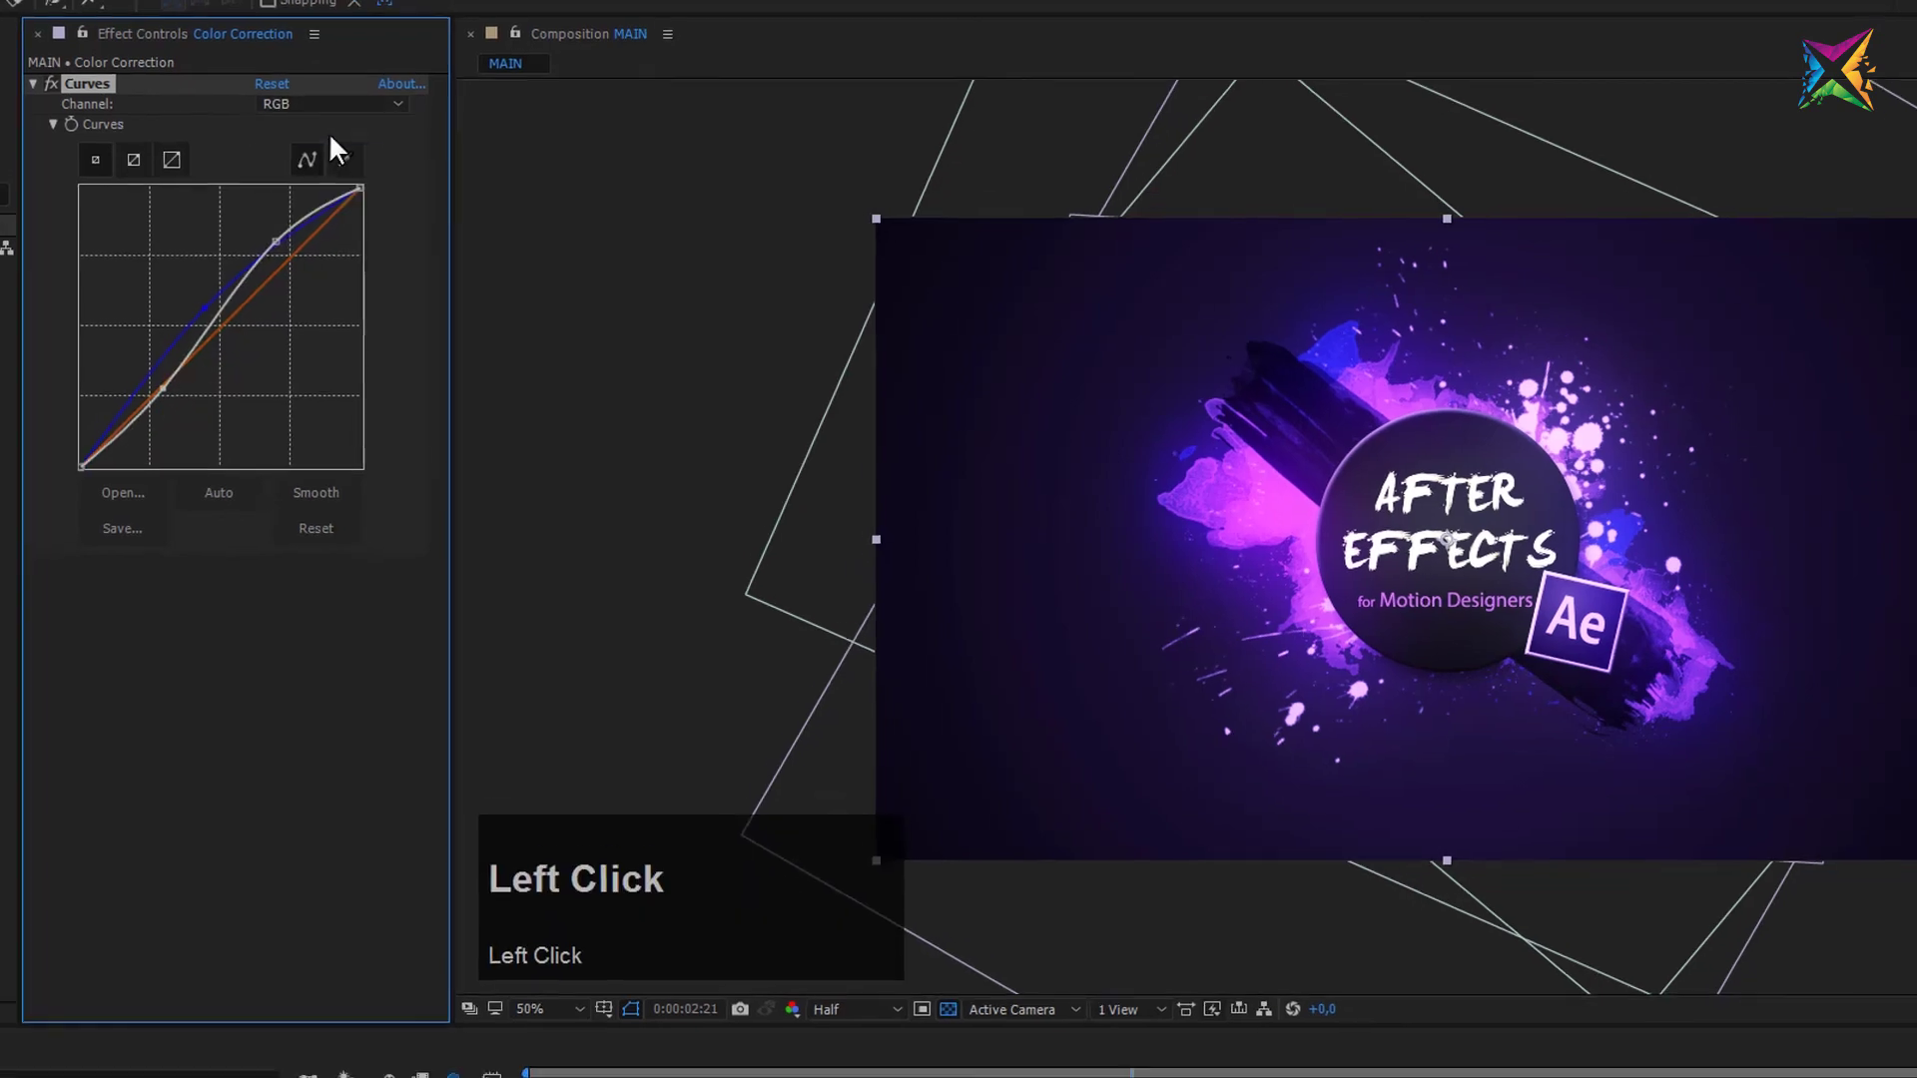